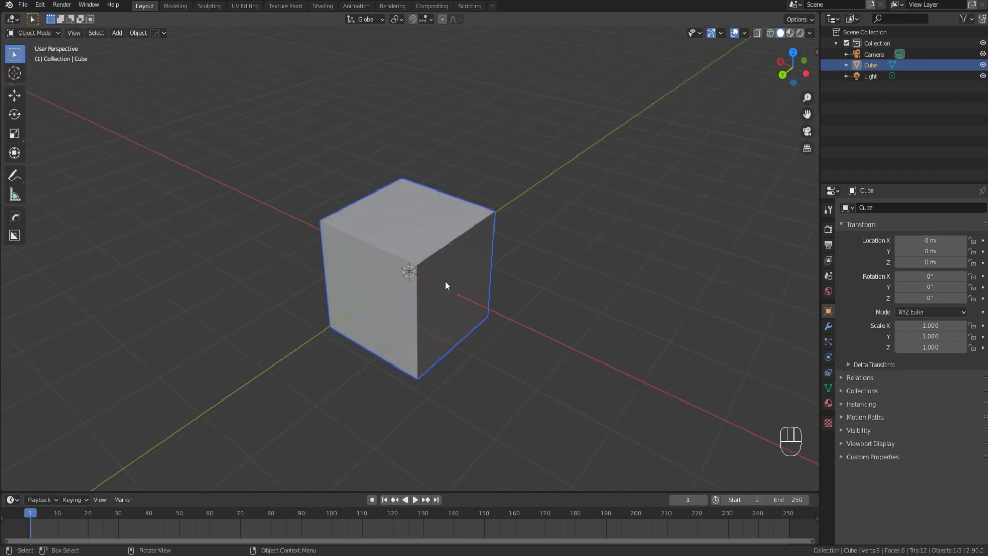
Step: Inset the cube's right-hand side face so it gains an inner square
{"action": "left_click", "coordinate": [440, 258]}
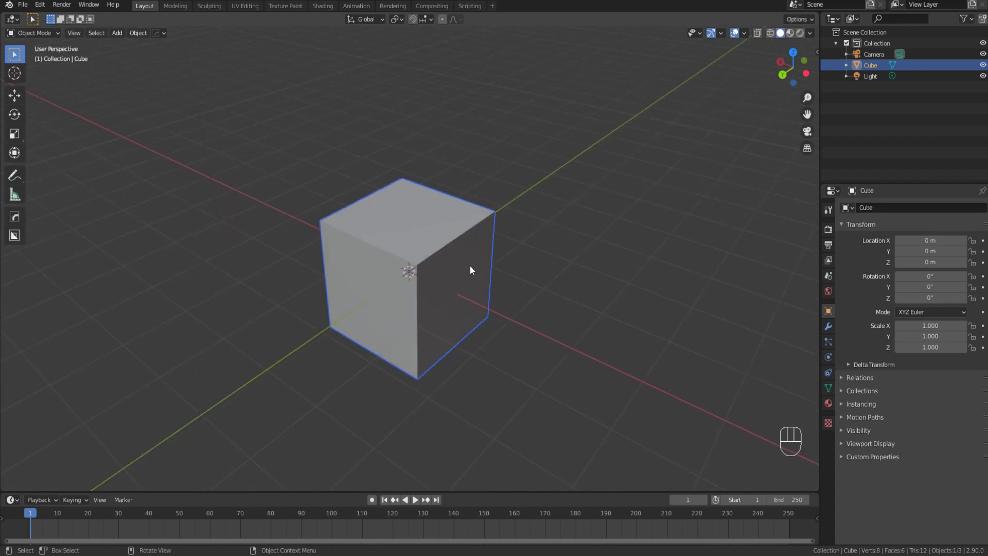
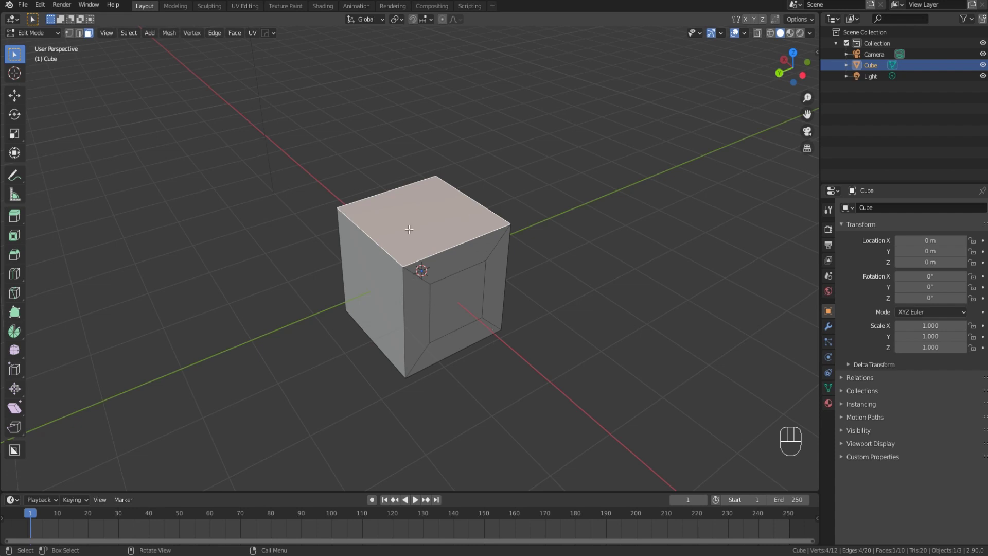
Step: Repeat the inset on the top face with Shift+R, then return to Object Mode
{"action": "key", "text": "shift+r"}
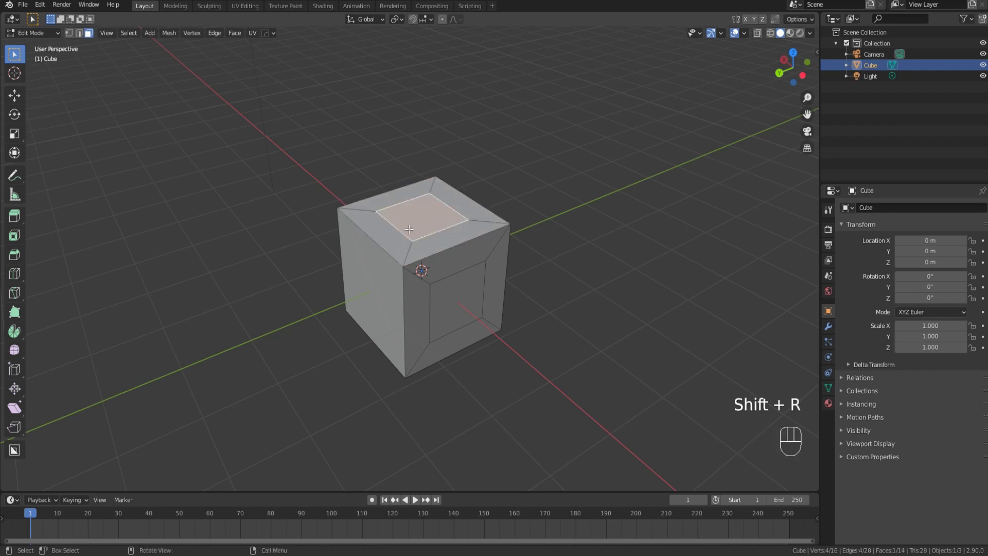
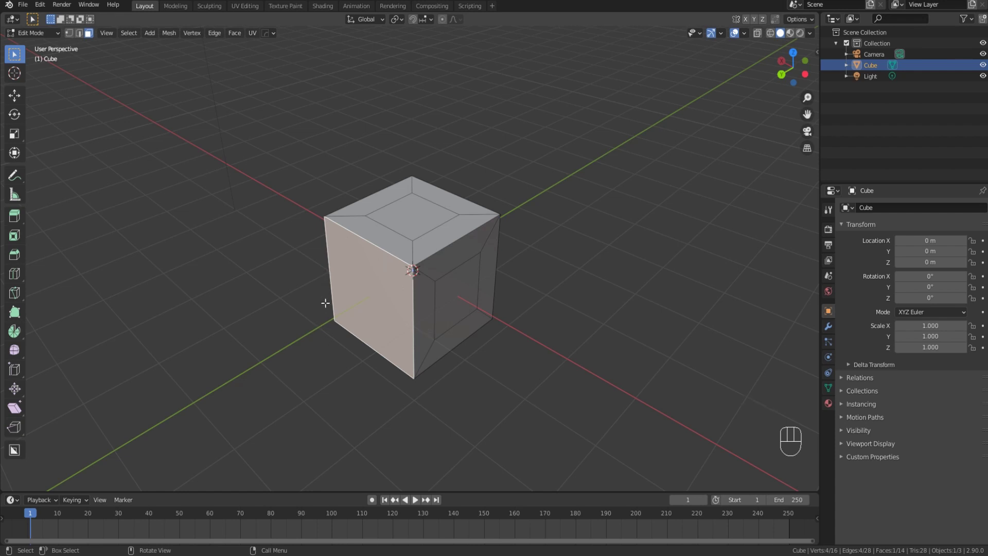
{"action": "key", "text": "shift+r"}
{"action": "key", "text": "shift+r"}
{"action": "key", "text": "shift+r"}
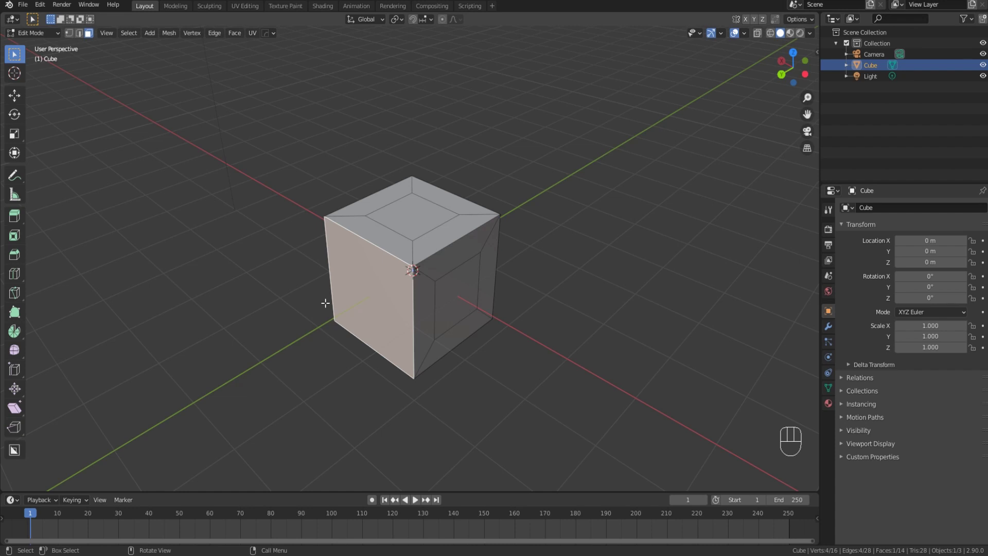
{"action": "key", "text": "Tab"}
Step: Add a second cube and move it about 5.2 m along X beside the original
{"action": "middle_click", "coordinate": [392, 287]}
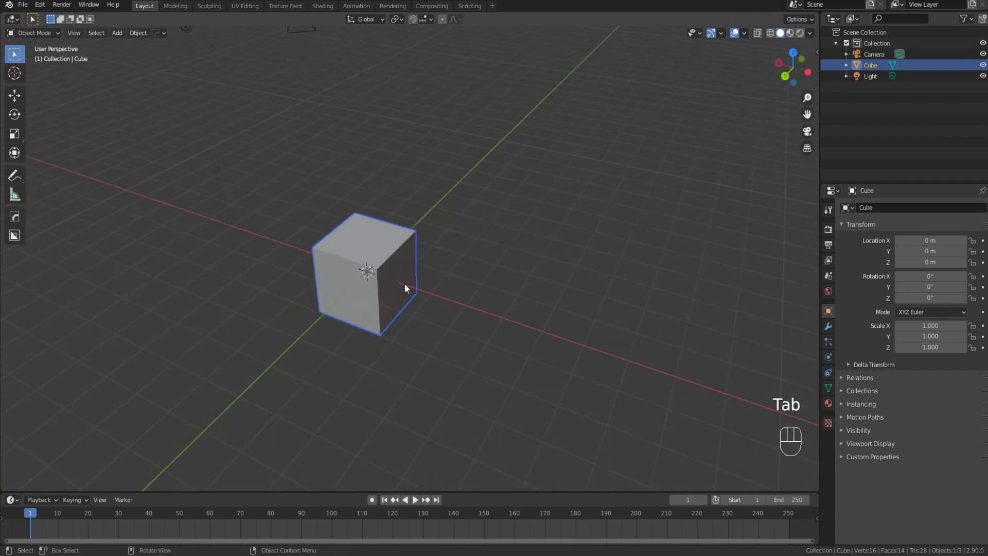
{"action": "key", "text": "shift+a"}
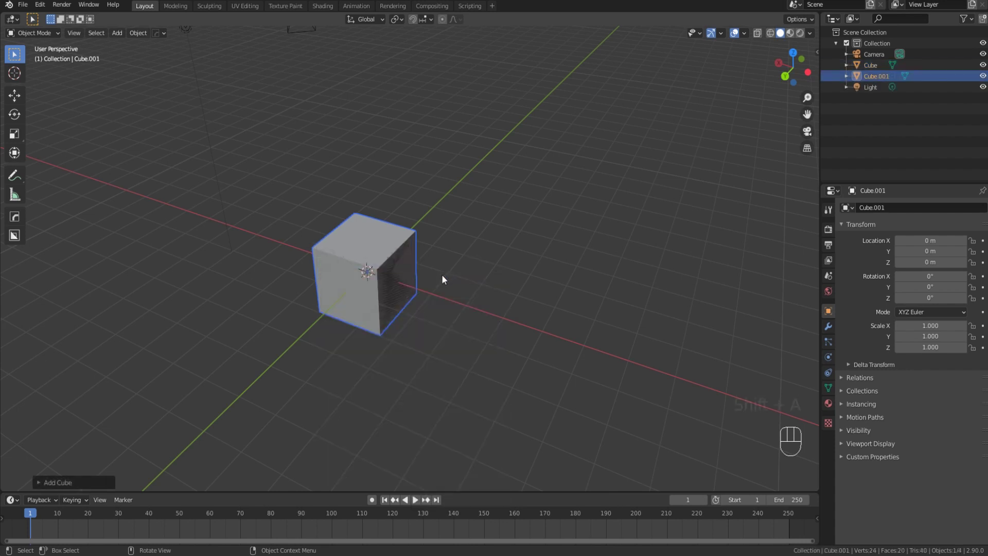
{"action": "key", "text": "g"}
{"action": "key", "text": "x"}
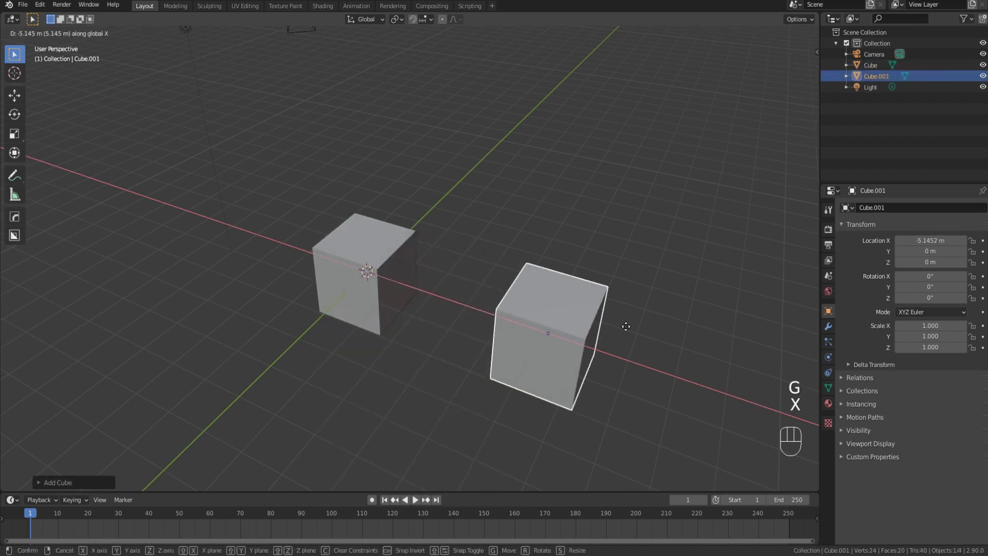
{"action": "middle_click", "coordinate": [401, 298]}
{"action": "left_click_drag", "start_coordinate": [500, 291], "coordinate": [439, 283]}
{"action": "middle_click", "coordinate": [455, 308]}
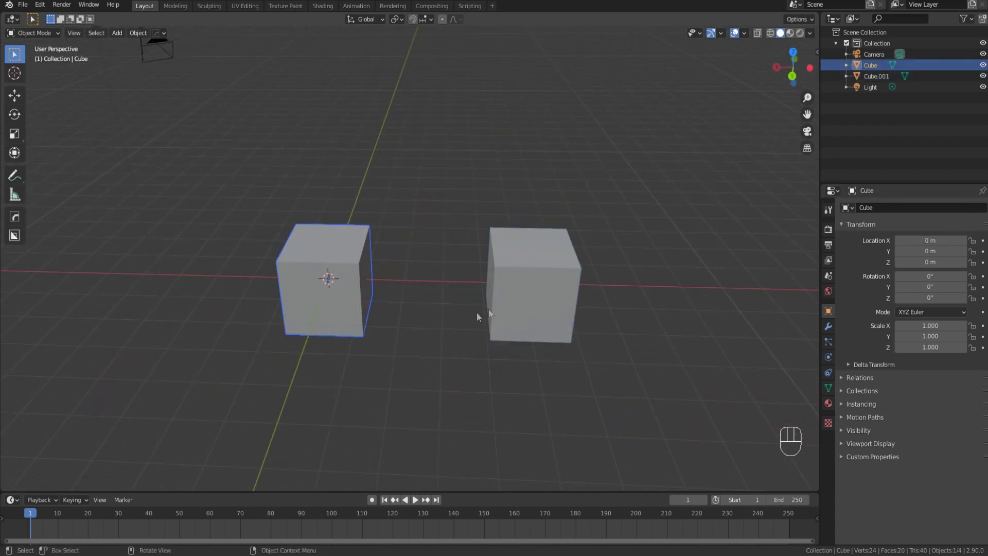
Step: Rotate the first cube 30° about the Z axis and confirm it
{"action": "key", "text": "r"}
{"action": "key", "text": "x"}
{"action": "key", "text": "z"}
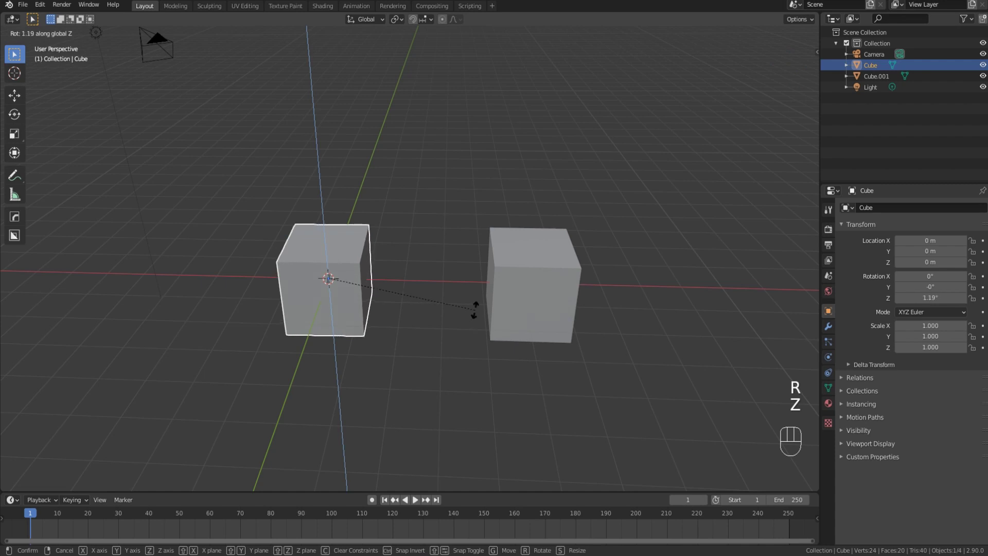
{"action": "key", "text": "g"}
{"action": "left_click", "coordinate": [477, 314]}
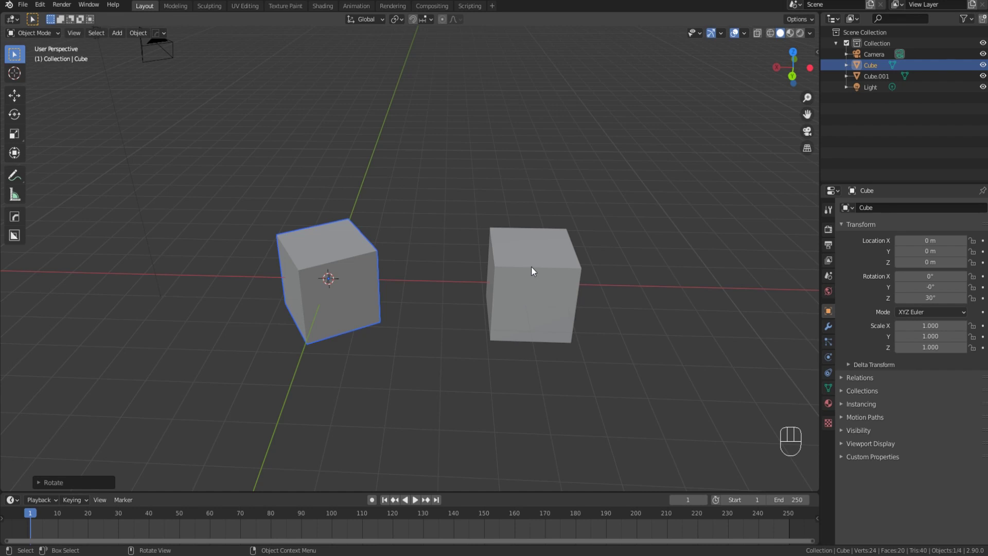
Step: Repeat the same 30° Z rotation on Cube.001 with Shift+R
{"action": "left_click", "coordinate": [535, 269]}
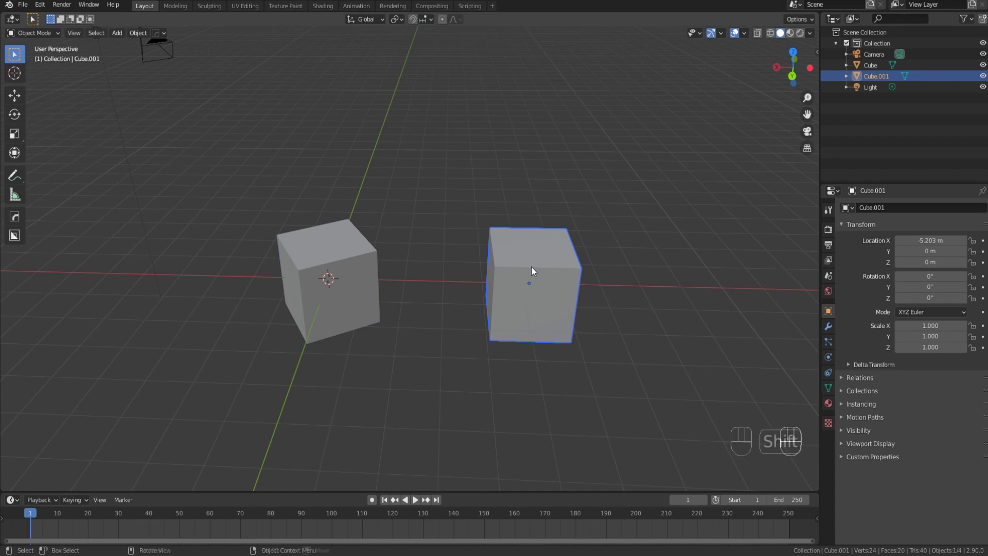
{"action": "key", "text": "shift+r"}
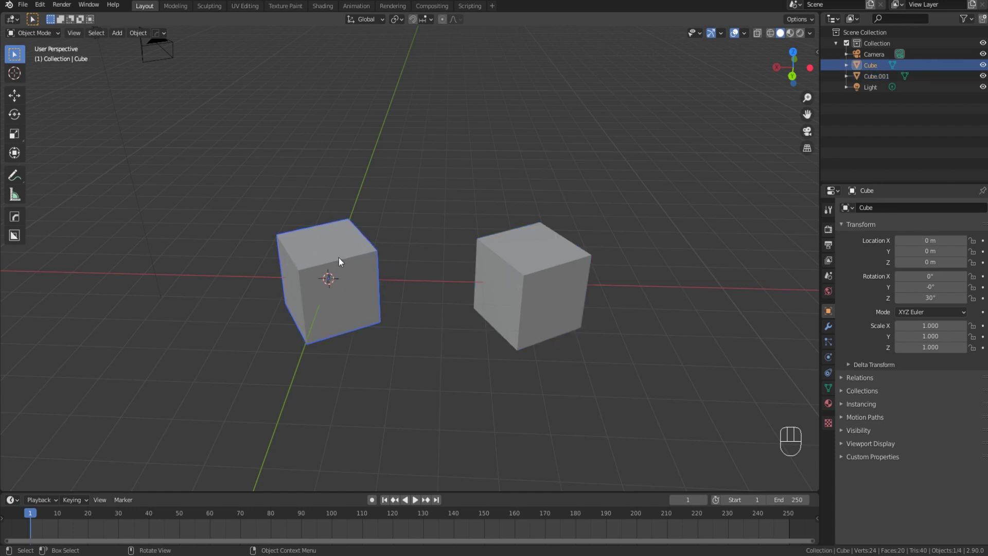
Step: Lift the first cube along Z, then repeat the lift of about 2.16 m on Cube.001
{"action": "key", "text": "z"}
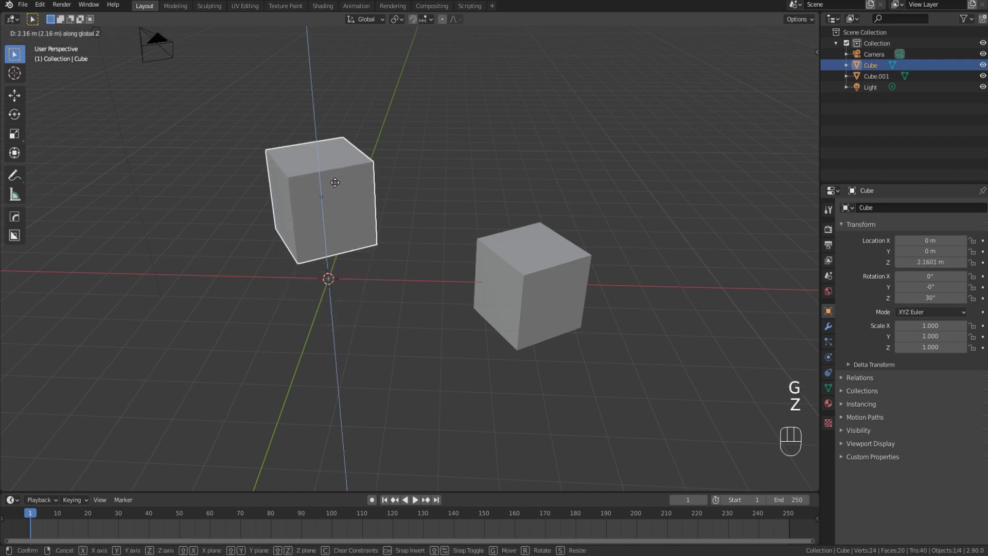
{"action": "left_click", "coordinate": [339, 185]}
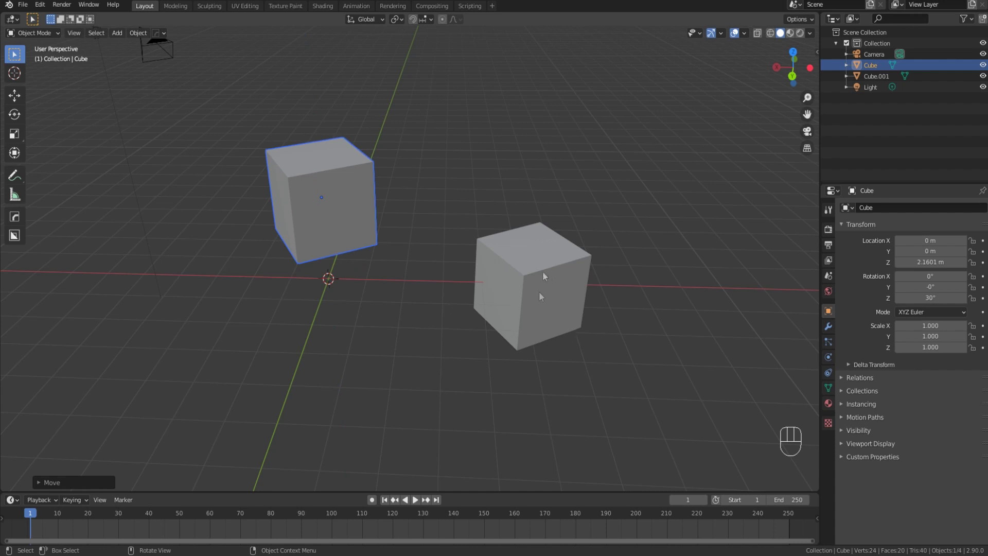
{"action": "left_click", "coordinate": [550, 284]}
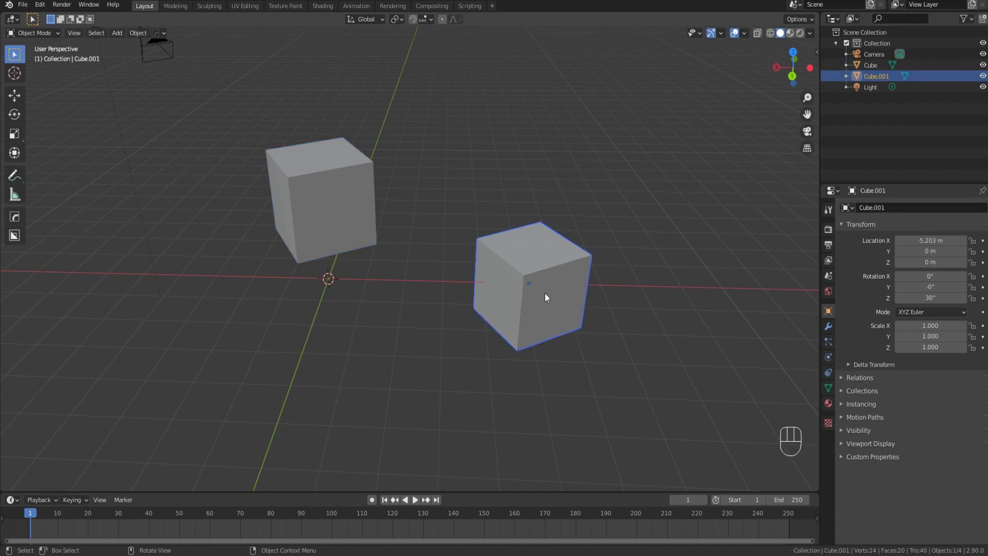
{"action": "key", "text": "shift+r"}
{"action": "left_click", "coordinate": [547, 297]}
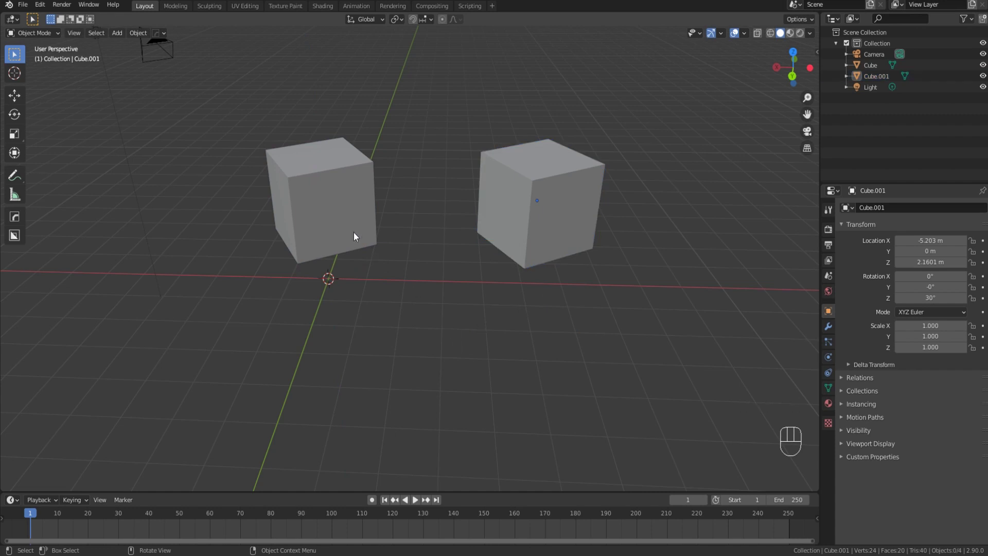
Step: Undo repeatedly until both cubes sit level and unrotated on the X axis
{"action": "key", "text": "ctrl+z"}
{"action": "key", "text": "ctrl+z"}
{"action": "key", "text": "ctrl+z"}
{"action": "key", "text": "ctrl+z"}
{"action": "key", "text": "ctrl+z"}
{"action": "key", "text": "ctrl+z"}
{"action": "key", "text": "ctrl+z"}
{"action": "key", "text": "ctrl+z"}
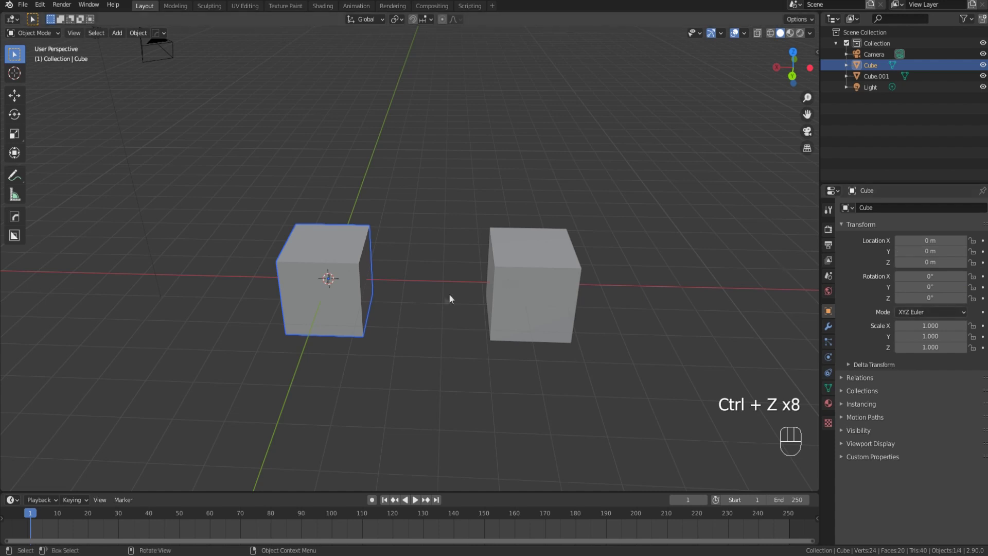
Step: Rotate the original Cube 30° about Z at the origin, leaving Cube.001 unrotated
{"action": "left_click", "coordinate": [516, 266]}
{"action": "left_click", "coordinate": [349, 280]}
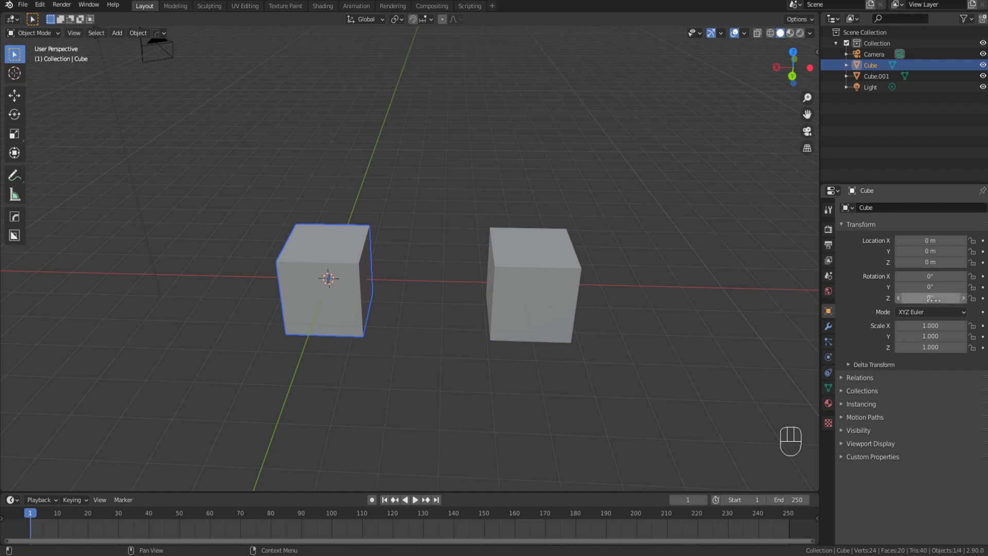
{"action": "left_click", "coordinate": [565, 282]}
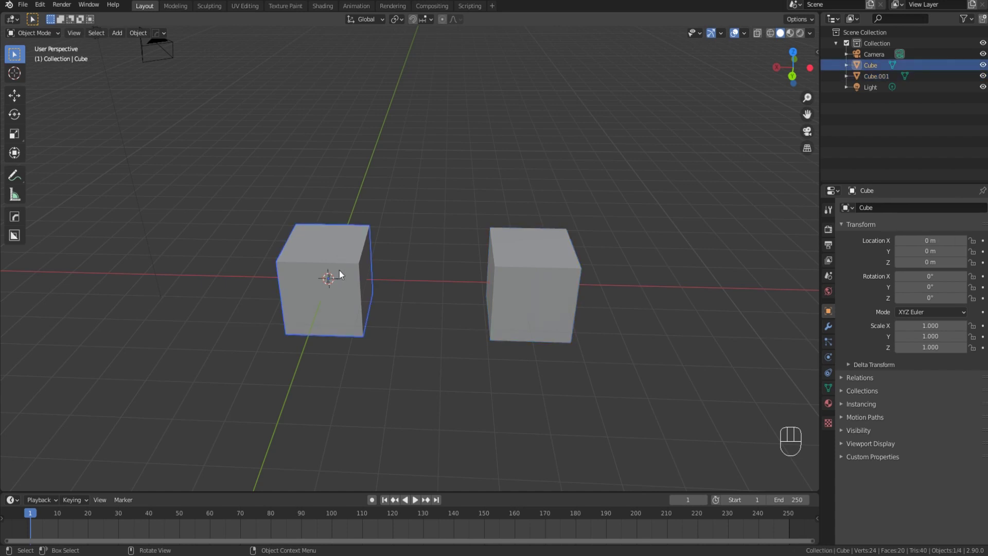
{"action": "key", "text": "r"}
{"action": "key", "text": "z"}
{"action": "key", "text": "0"}
Step: Select Cube.001 and repeat the 30° Z rotation twice to reach 60°
{"action": "left_click", "coordinate": [343, 273]}
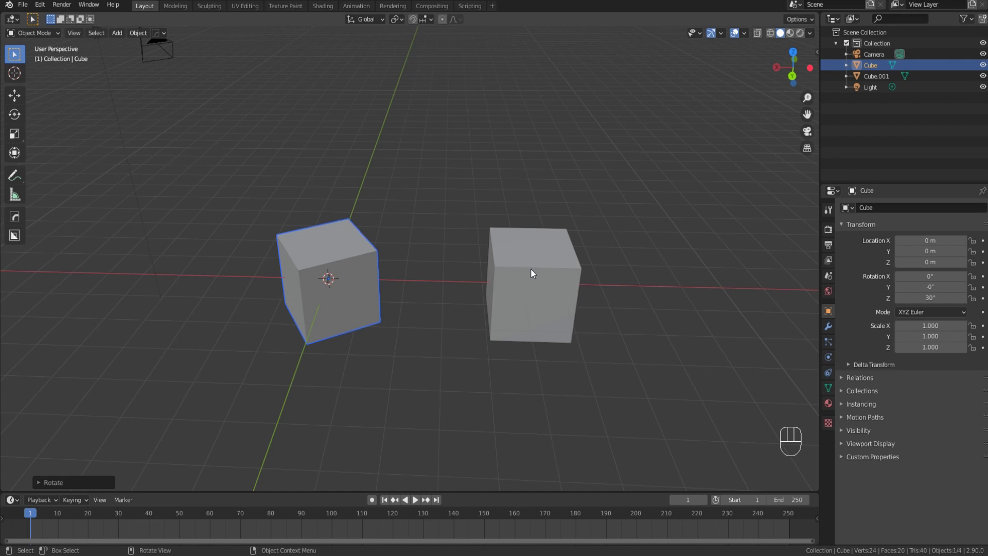
{"action": "left_click", "coordinate": [536, 270]}
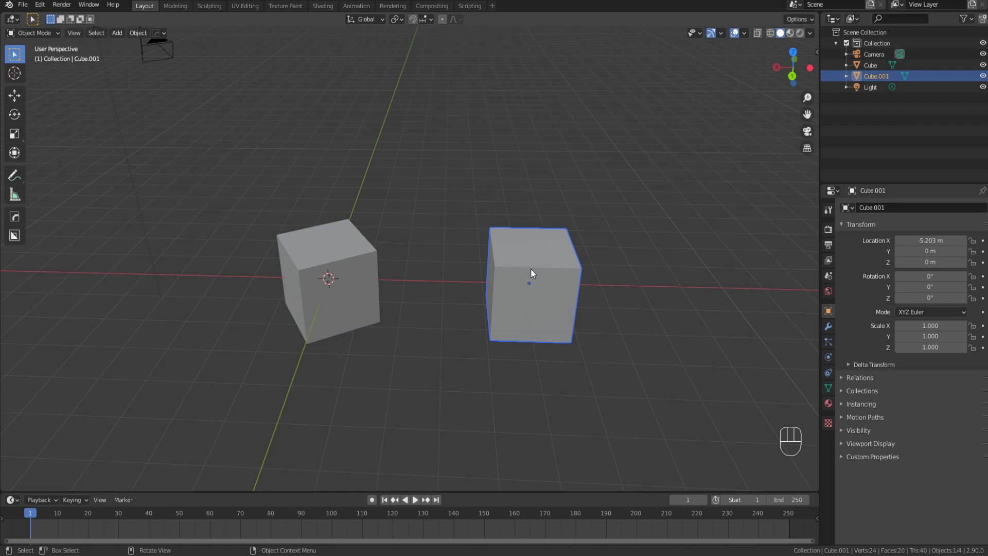
{"action": "key", "text": "shift+r"}
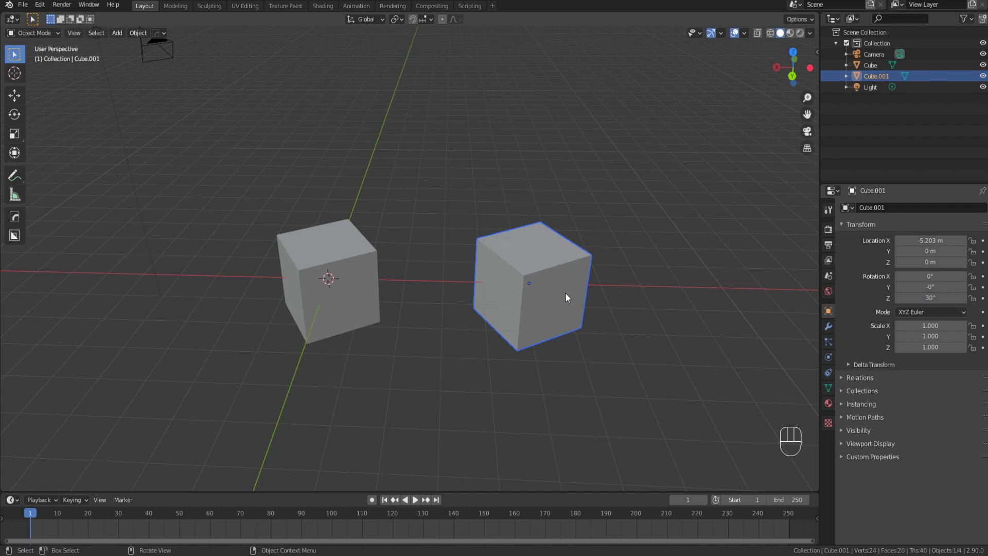
{"action": "key", "text": "shift+r"}
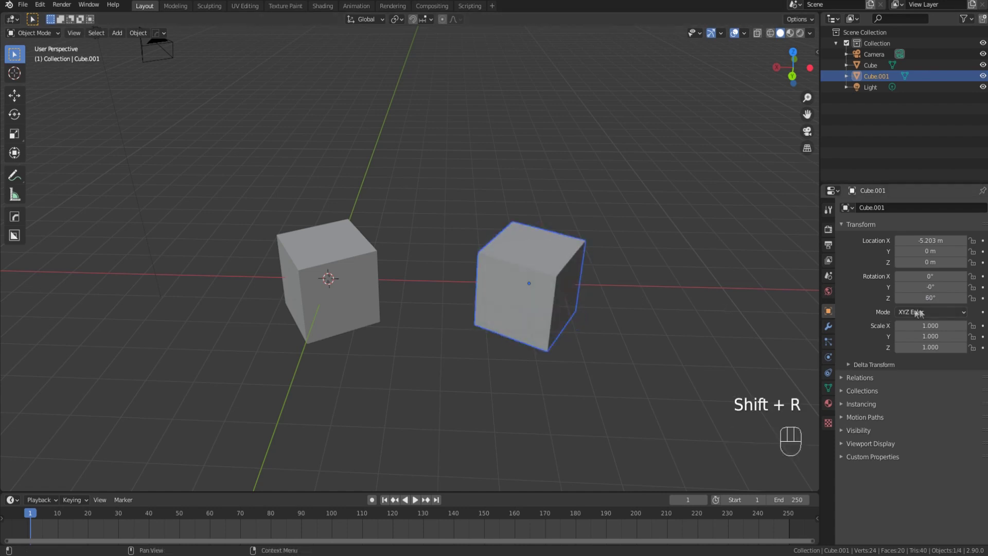